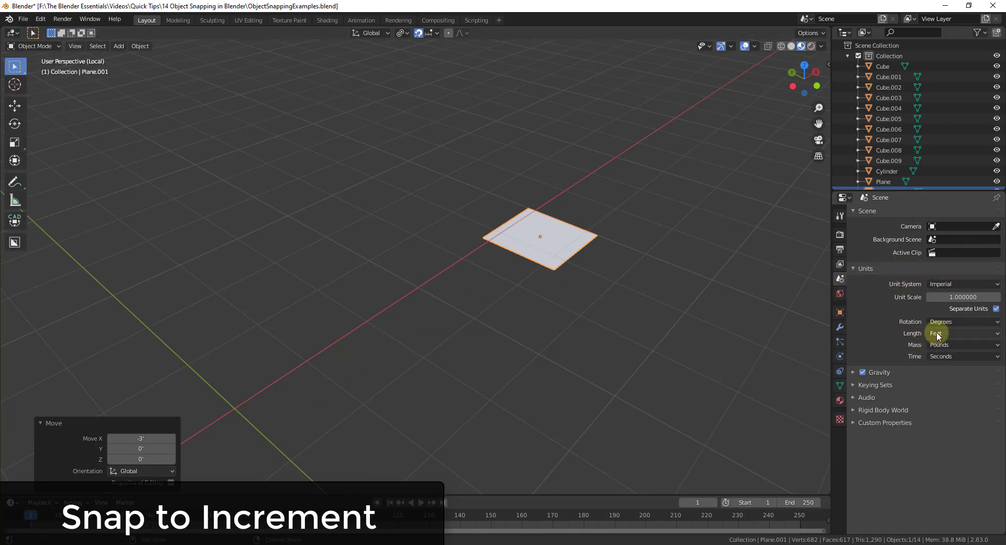
Step: Move the plane in 1-foot increments, leaving it raised 1 foot on Z
{"action": "key", "text": "g"}
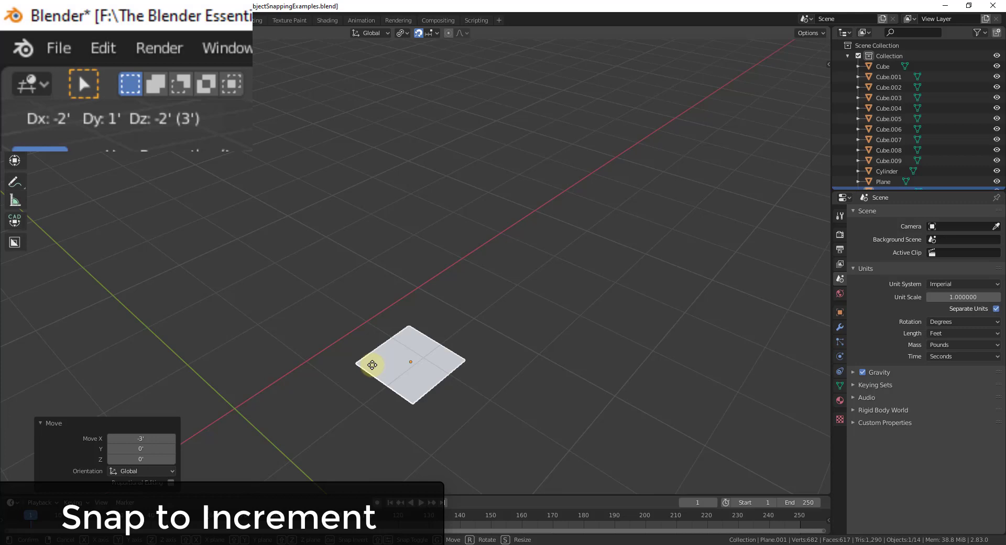
{"action": "key", "text": "g"}
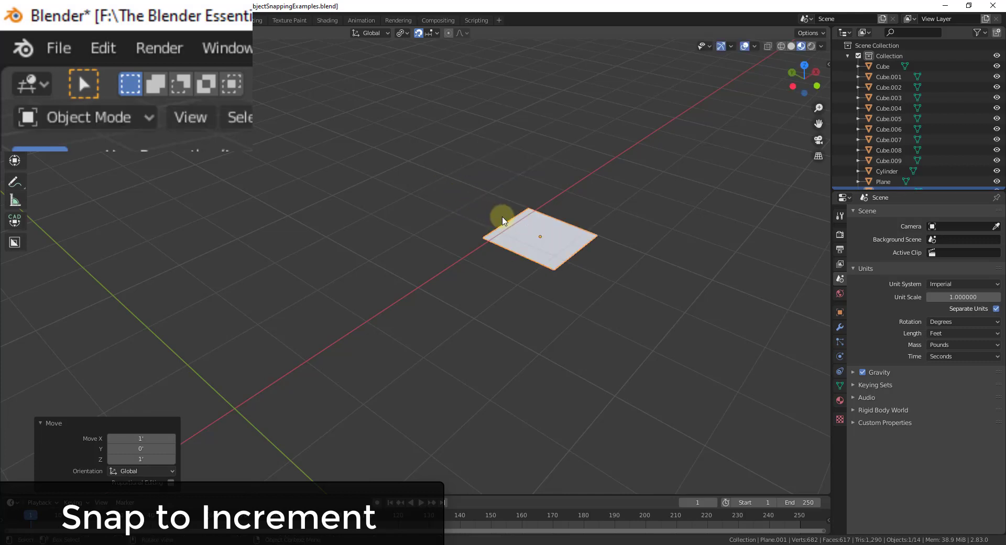
{"action": "middle_click", "coordinate": [506, 241]}
{"action": "scroll", "scroll_direction": "down", "scroll_amount": 3}
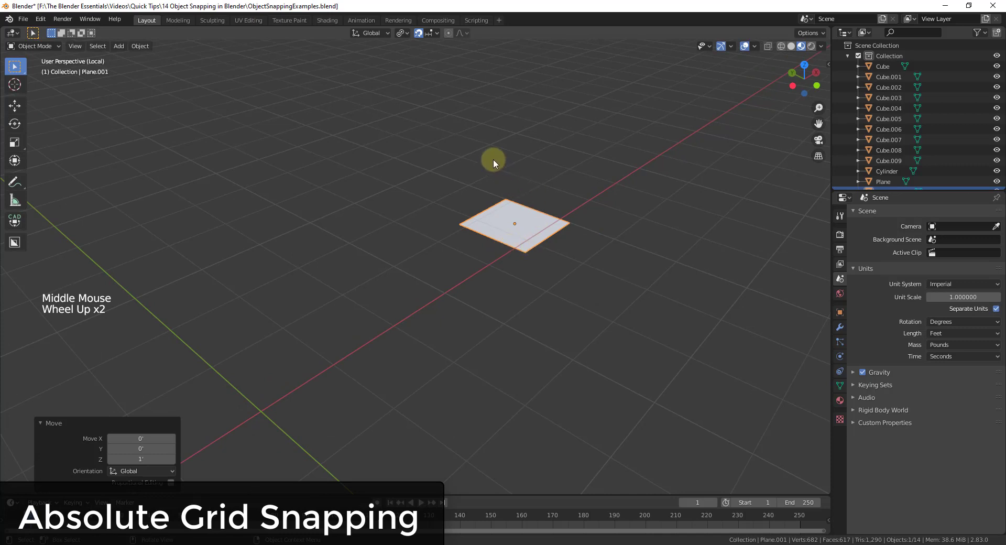
Step: Enable Absolute Grid Snap, snap the plane onto the grid, scale it up and enter Edit Mode with the snap pie
{"action": "left_click", "coordinate": [436, 36]}
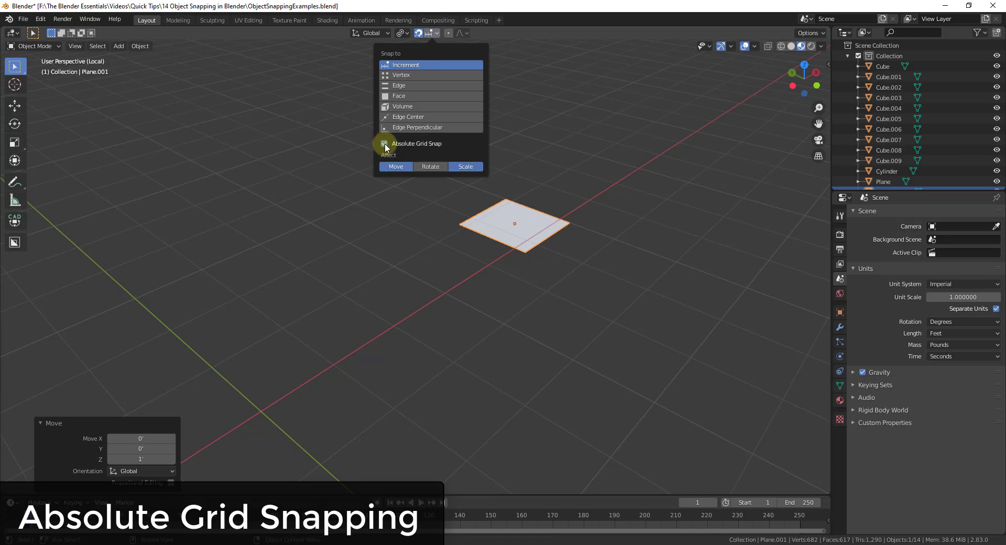
{"action": "key", "text": "g"}
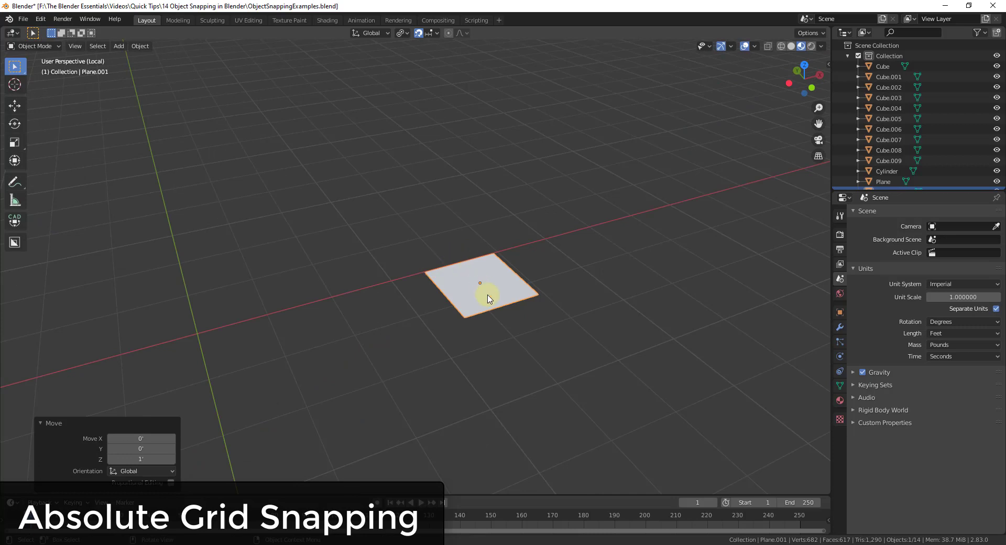
{"action": "key", "text": "g"}
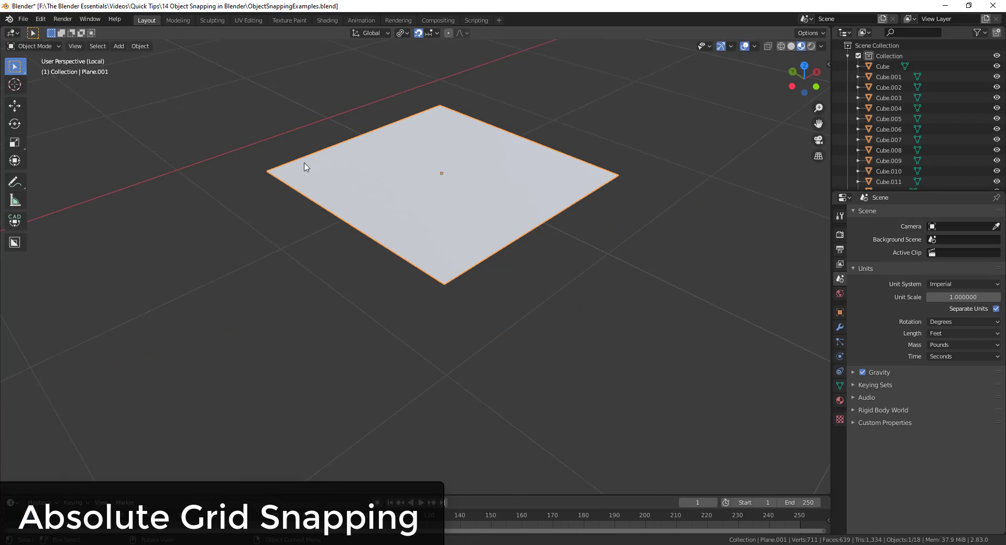
{"action": "key", "text": "Tab"}
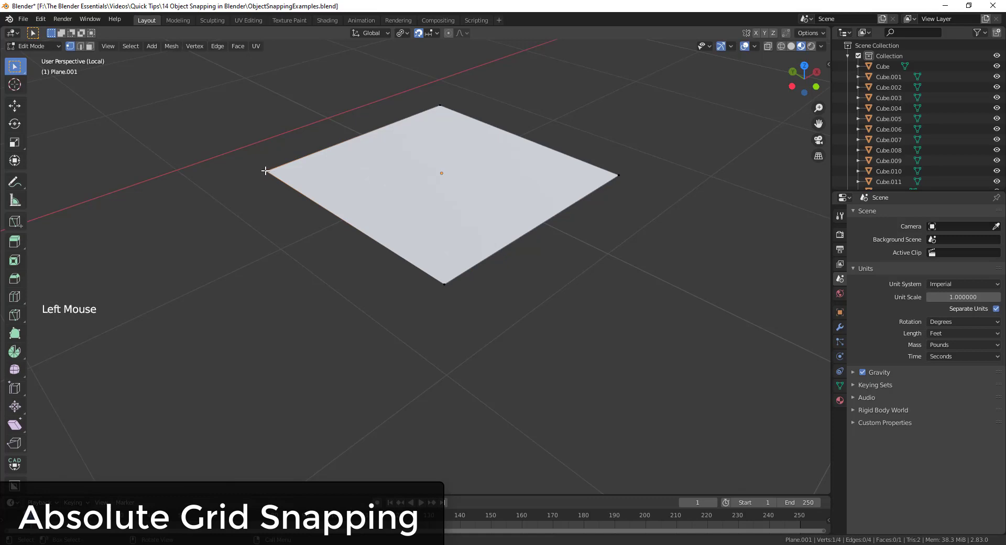
{"action": "key", "text": "shift+s"}
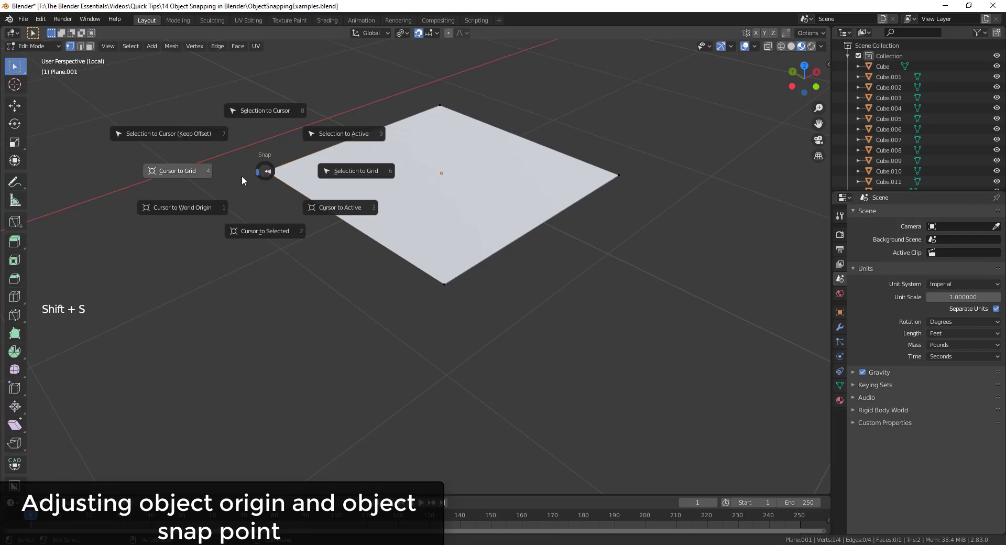
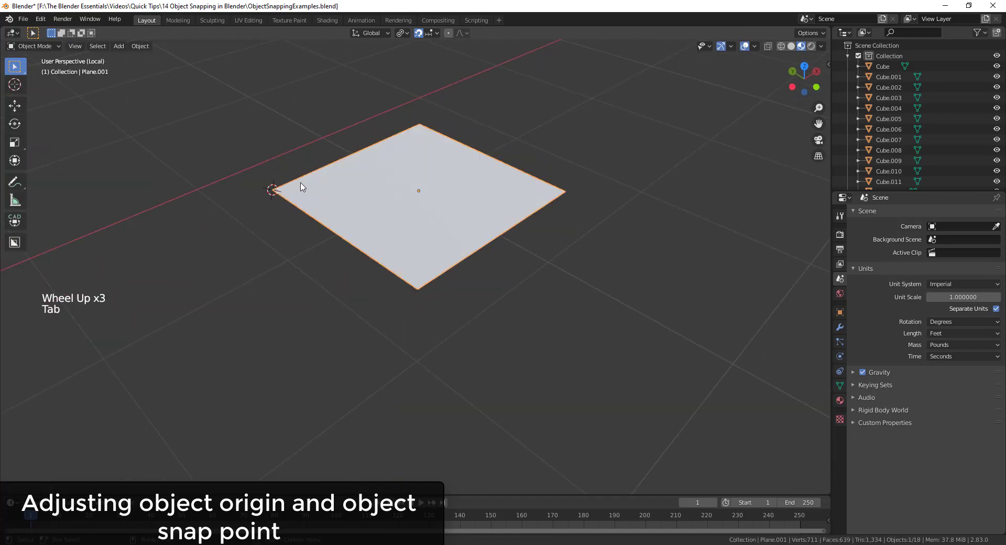
Step: Set the plane's origin to the 3D cursor at its corner via the Object menu
{"action": "left_click", "coordinate": [150, 50]}
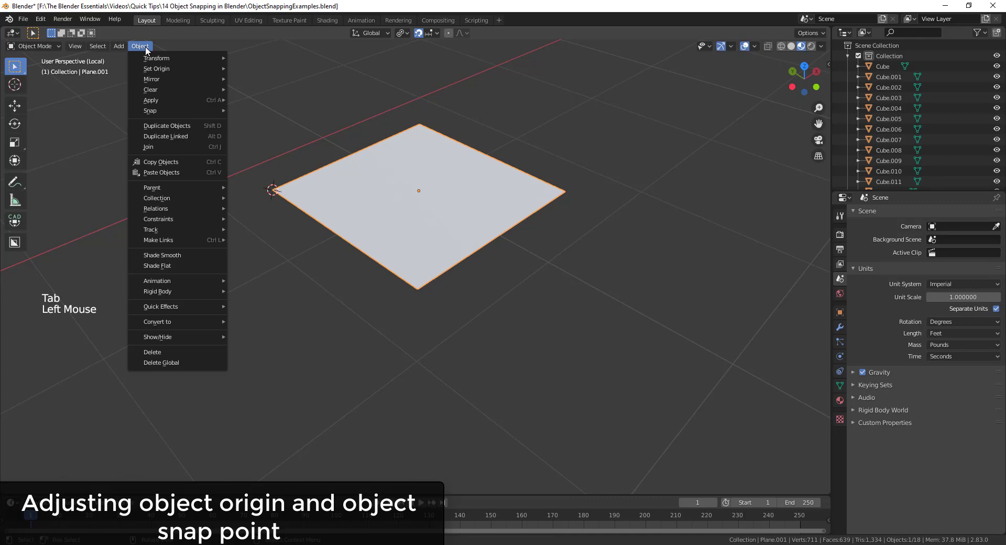
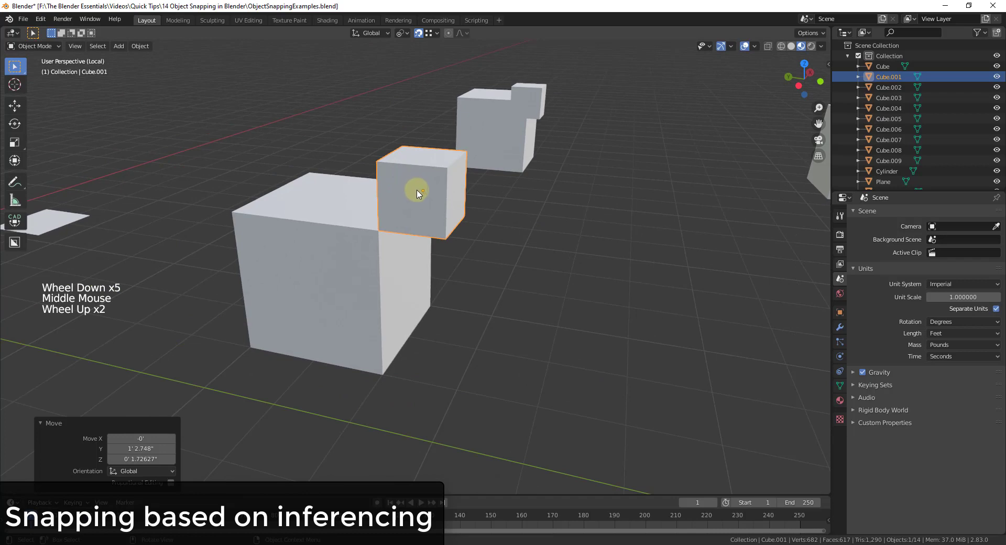
Step: Move the small cube along Y and drop it two feet
{"action": "key", "text": "g"}
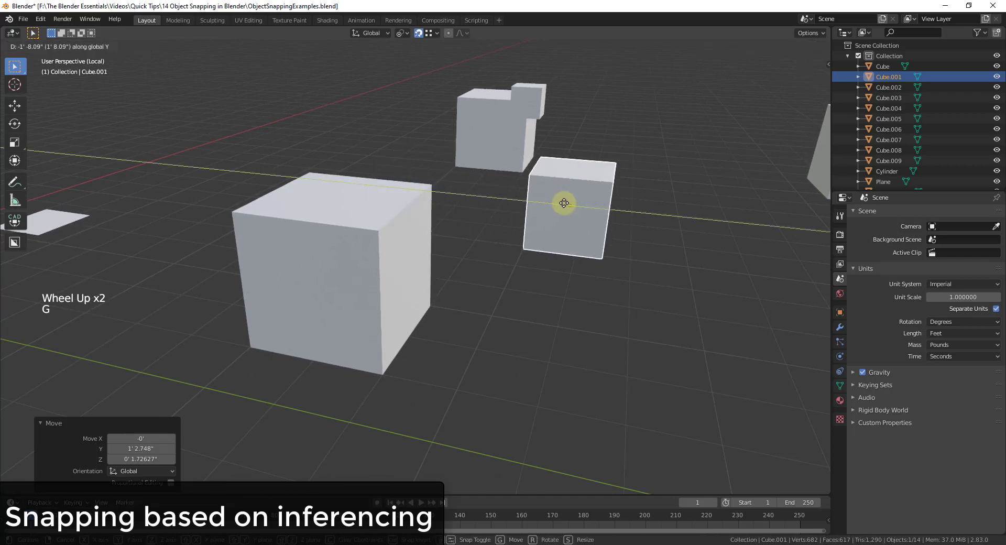
{"action": "middle_click", "coordinate": [556, 198]}
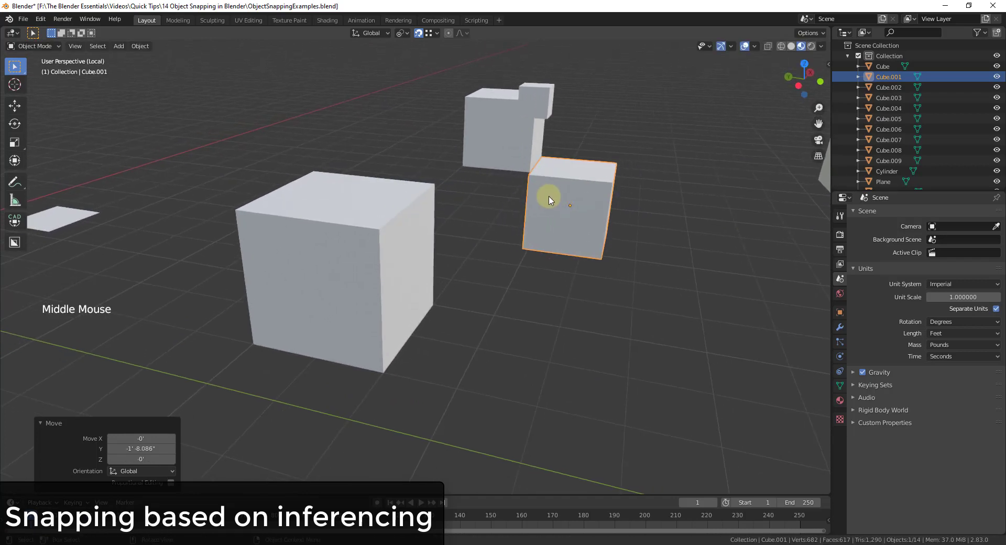
{"action": "key", "text": "g"}
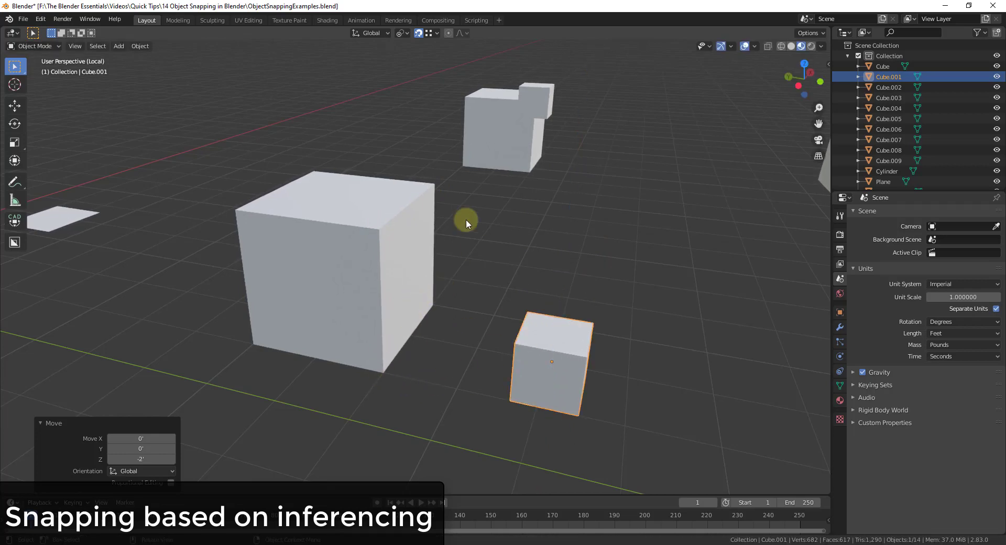
Step: Set Snap To Vertex with Closest and snap the small cube flush against the large cube's edge
{"action": "left_click", "coordinate": [440, 36]}
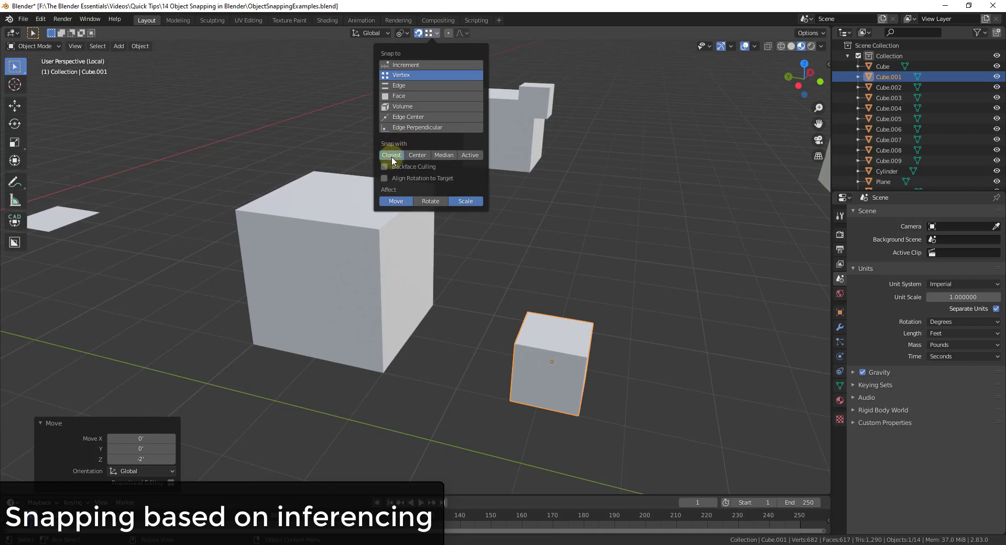
{"action": "left_click", "coordinate": [546, 336]}
{"action": "key", "text": "g"}
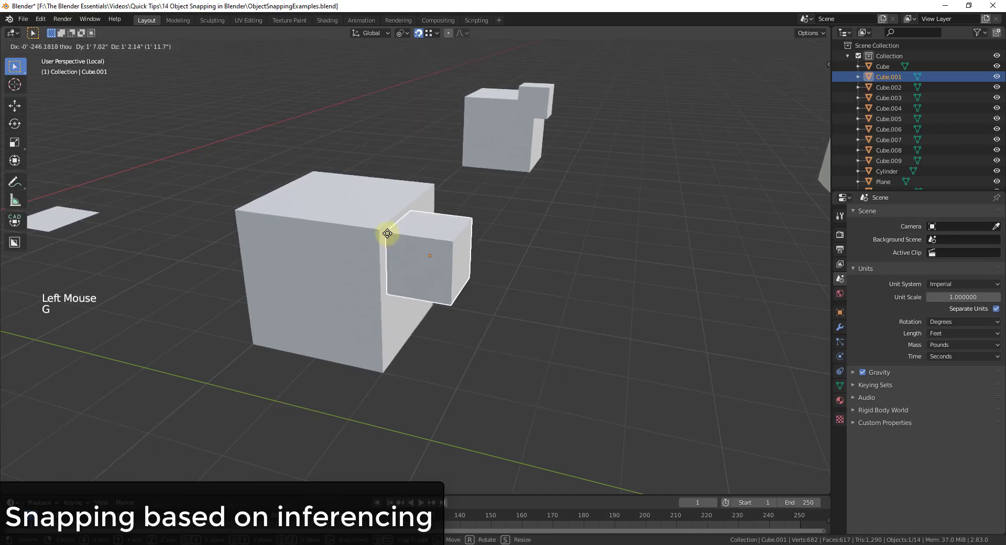
{"action": "key", "text": "g"}
{"action": "key", "text": "g"}
{"action": "key", "text": "g"}
{"action": "key", "text": "g"}
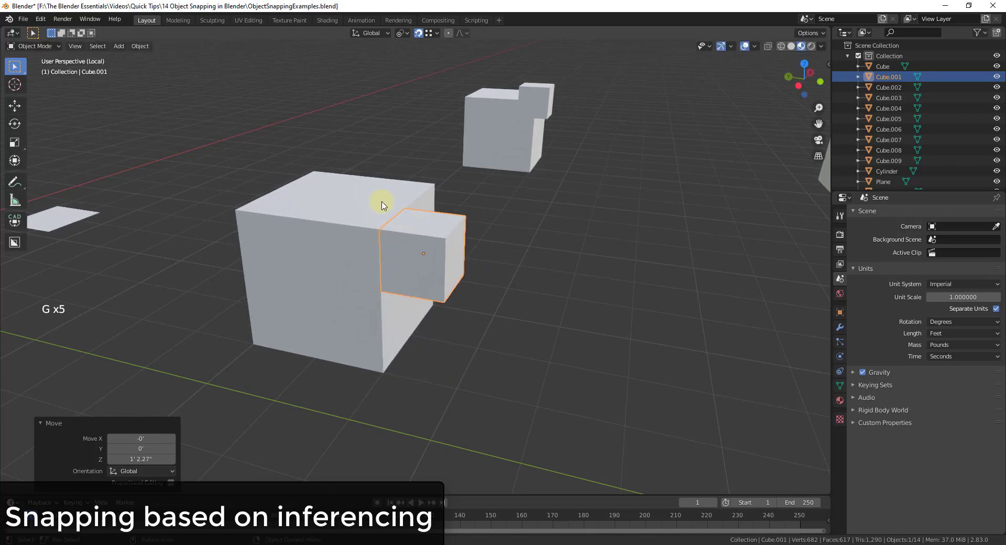
Step: Adjust the snapping options and frame the Cube.003 pair in view
{"action": "left_click", "coordinate": [434, 37]}
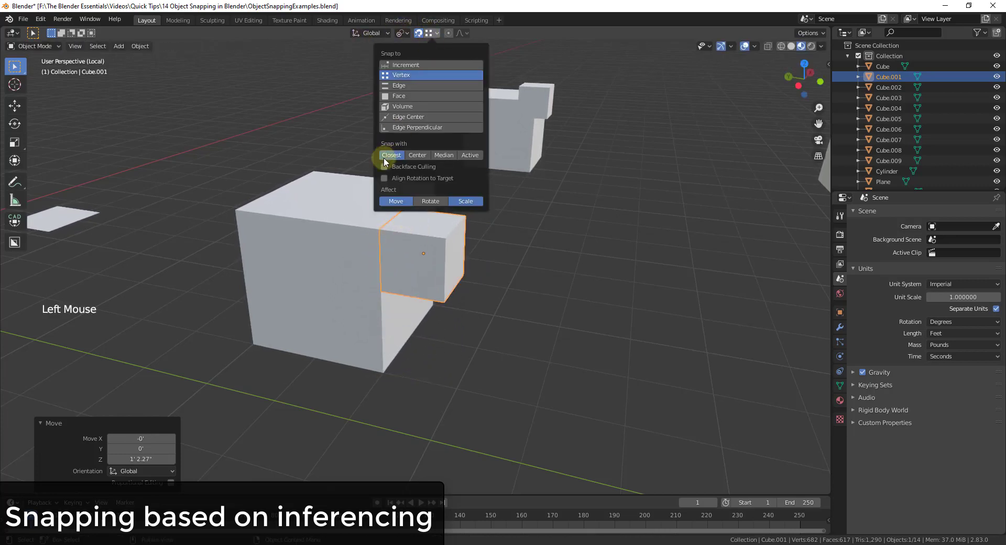
{"action": "left_click", "coordinate": [610, 179]}
{"action": "left_click", "coordinate": [546, 102]}
{"action": "scroll", "scroll_direction": "up", "scroll_amount": 3}
{"action": "middle_click", "coordinate": [538, 113]}
{"action": "scroll", "scroll_direction": "down", "scroll_amount": 3}
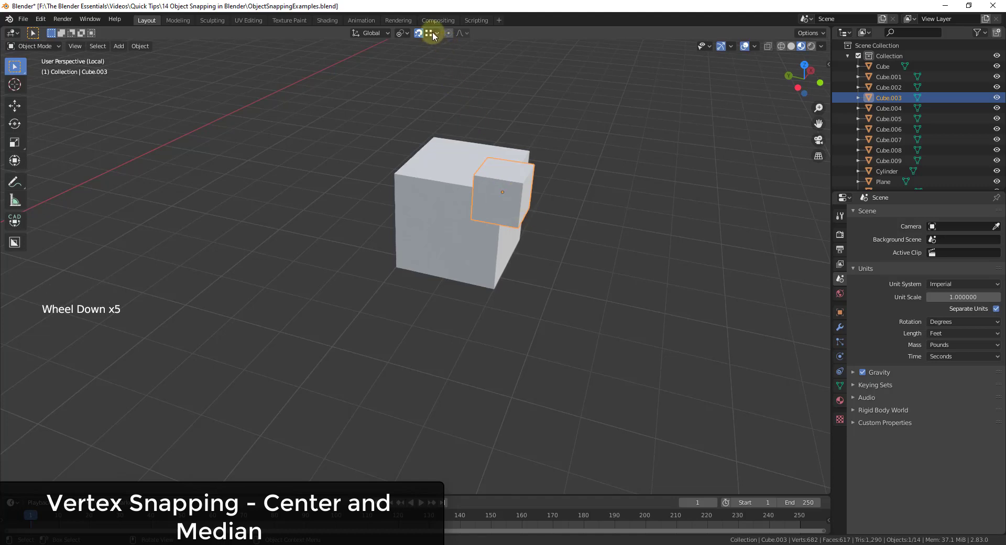
Step: Set Snap With to Center and snap the small cube's centre onto corners of the large cube
{"action": "left_click", "coordinate": [436, 35]}
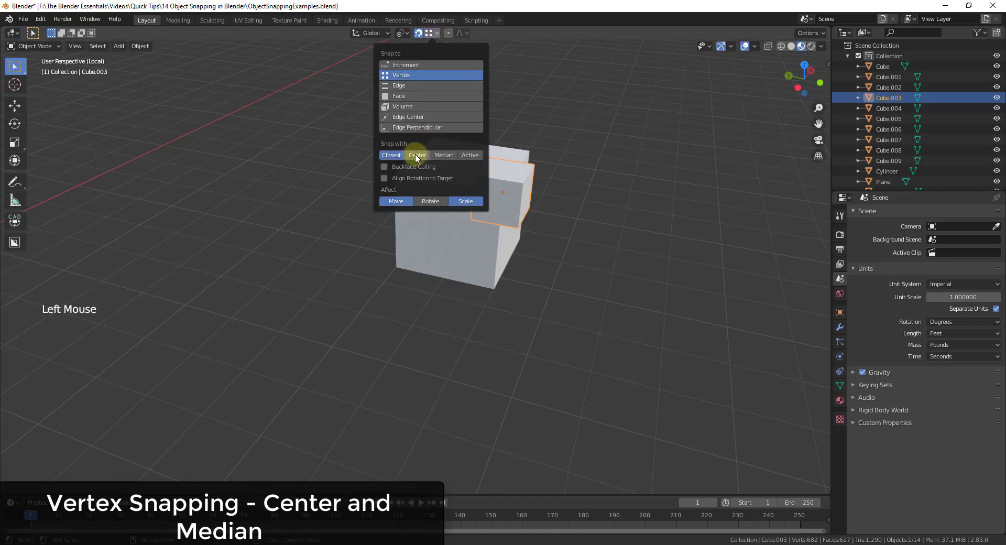
{"action": "key", "text": "g"}
{"action": "key", "text": "g"}
{"action": "key", "text": "g"}
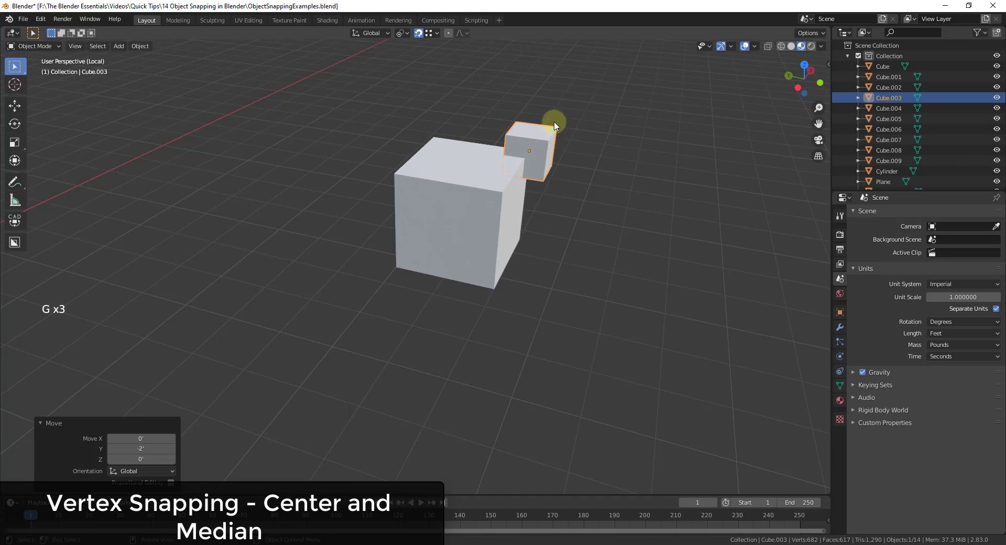
{"action": "key", "text": "g"}
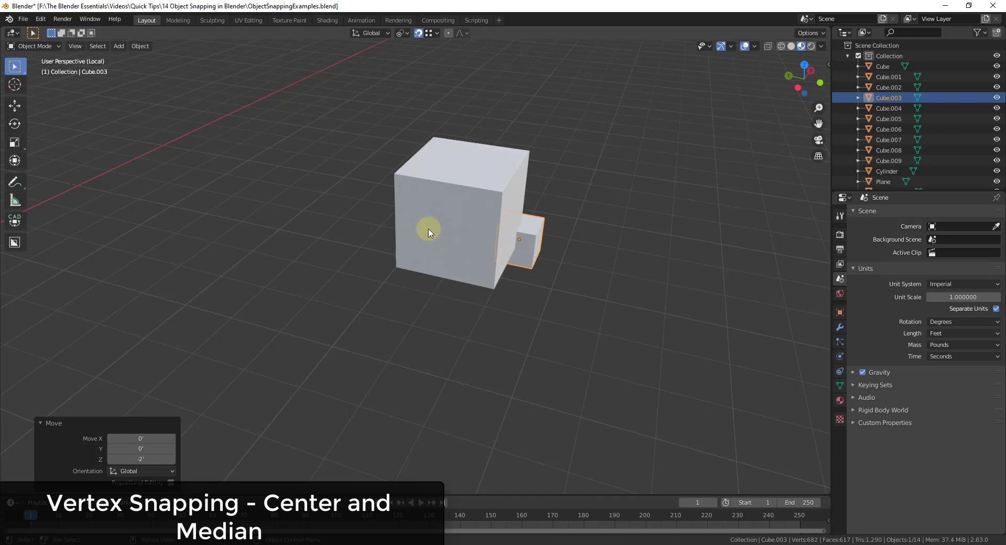
Step: Select Cube.005 beside the larger cube for the next snap
{"action": "left_click", "coordinate": [763, 156]}
{"action": "scroll", "scroll_direction": "down", "scroll_amount": 3}
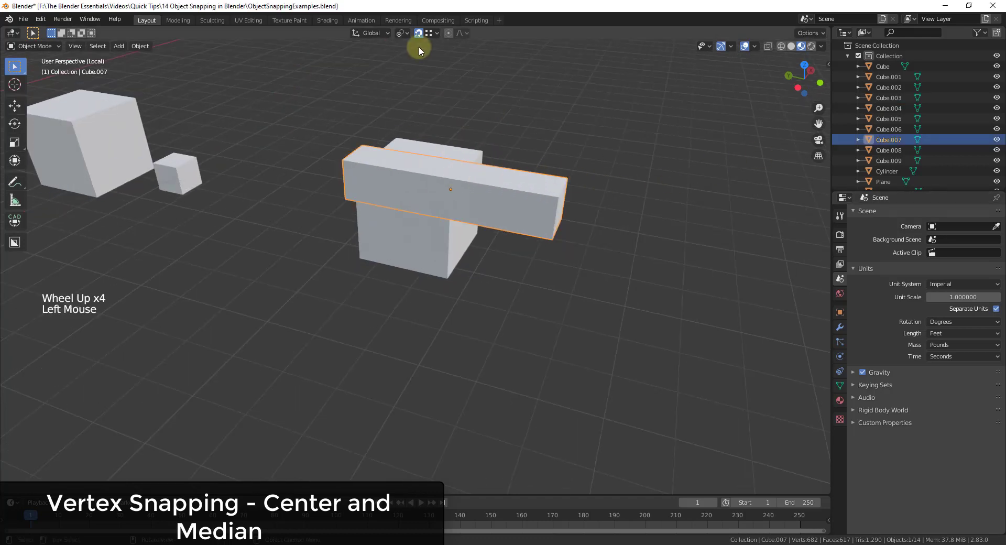
{"action": "left_click", "coordinate": [437, 37]}
Step: Select the small cube's corner vertex touching the large cube and send the 3D cursor there
{"action": "key", "text": "Tab"}
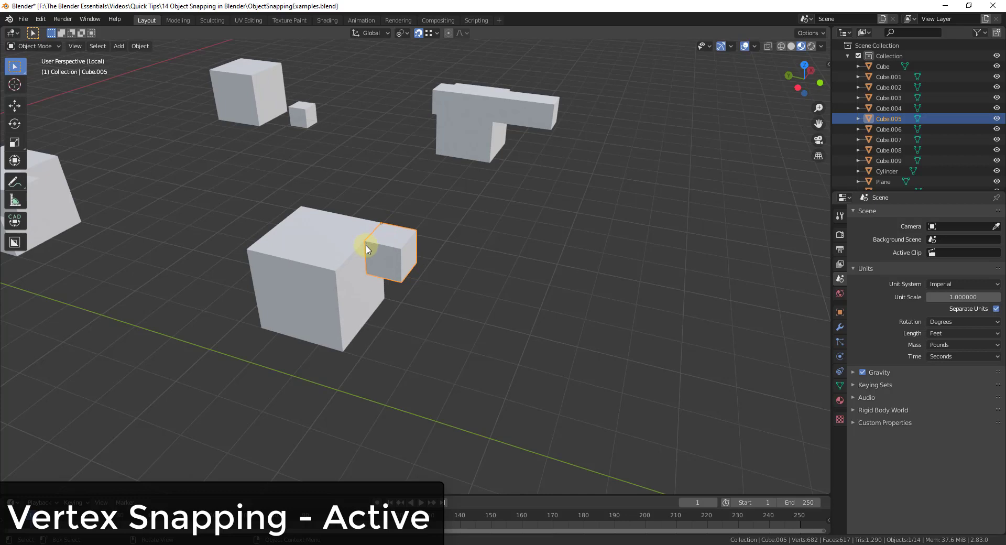
{"action": "scroll", "scroll_direction": "up", "scroll_amount": 3}
{"action": "key", "text": "Tab"}
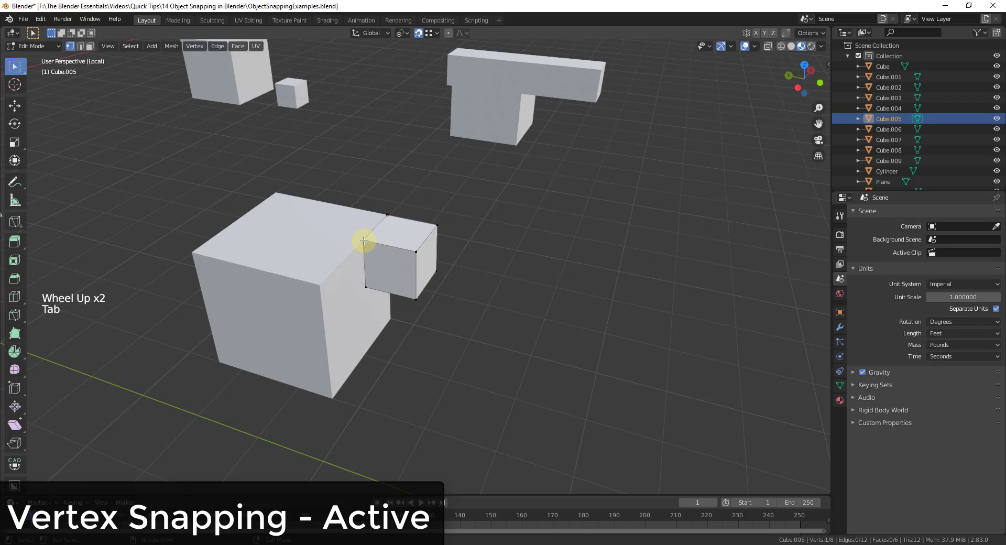
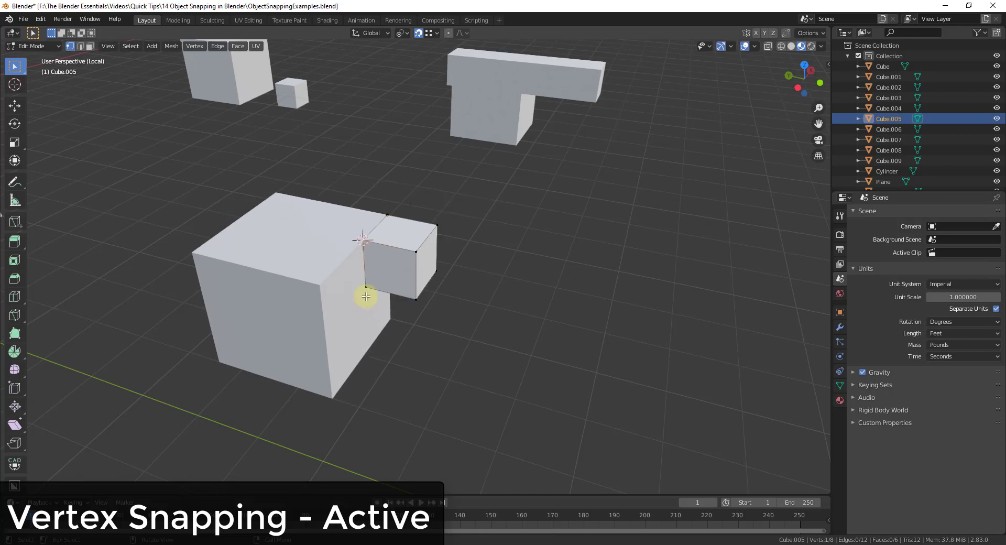
{"action": "key", "text": "Tab"}
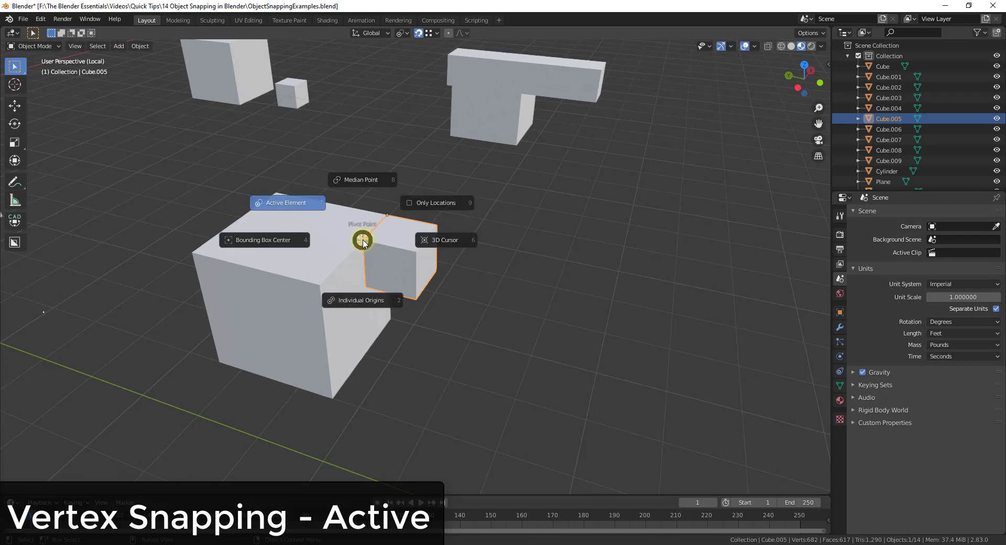
{"action": "scroll", "scroll_direction": "up", "scroll_amount": 3}
Step: Set Origin to 3D Cursor and snap the cube's corner onto the large cube's corners
{"action": "key", "text": "g"}
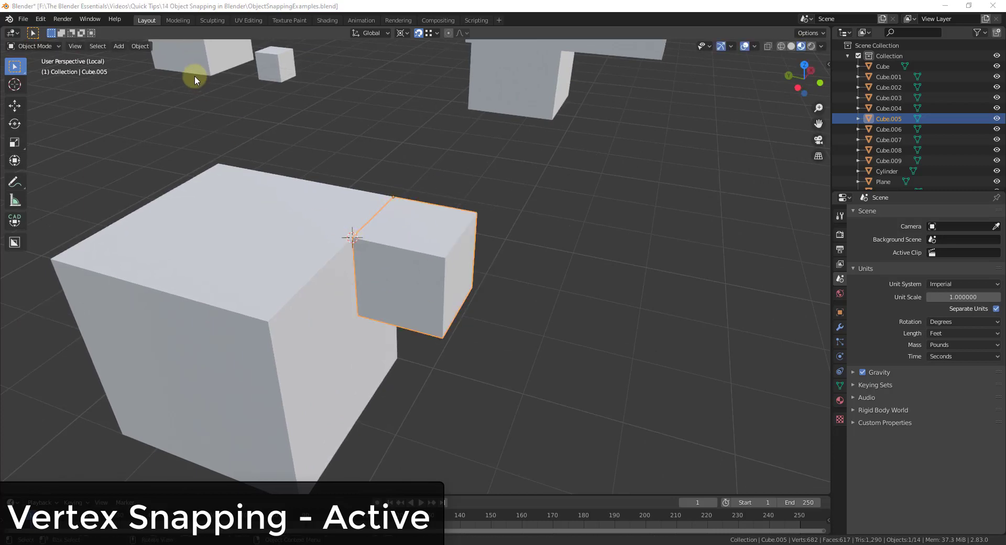
{"action": "left_click", "coordinate": [136, 48]}
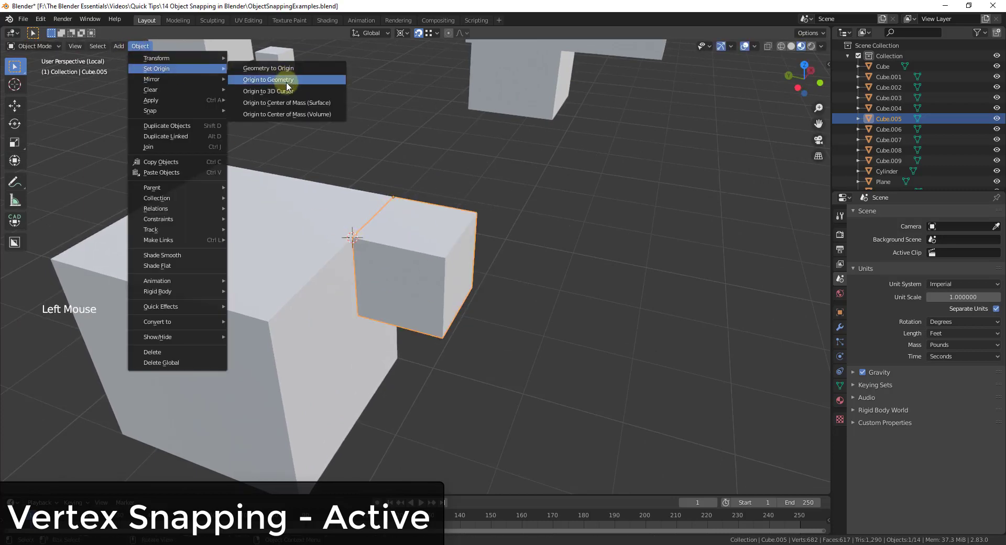
{"action": "key", "text": "g"}
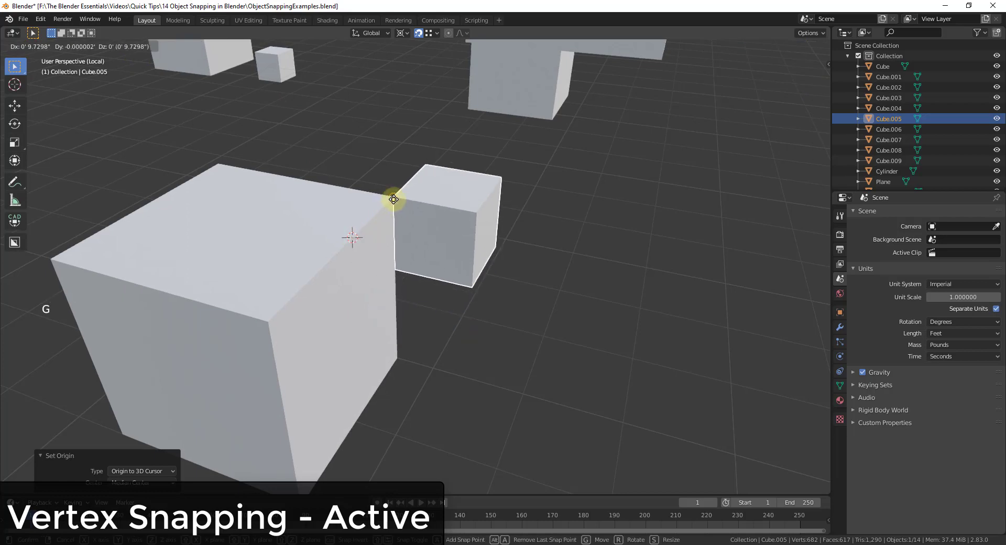
{"action": "key", "text": "g"}
{"action": "key", "text": "g"}
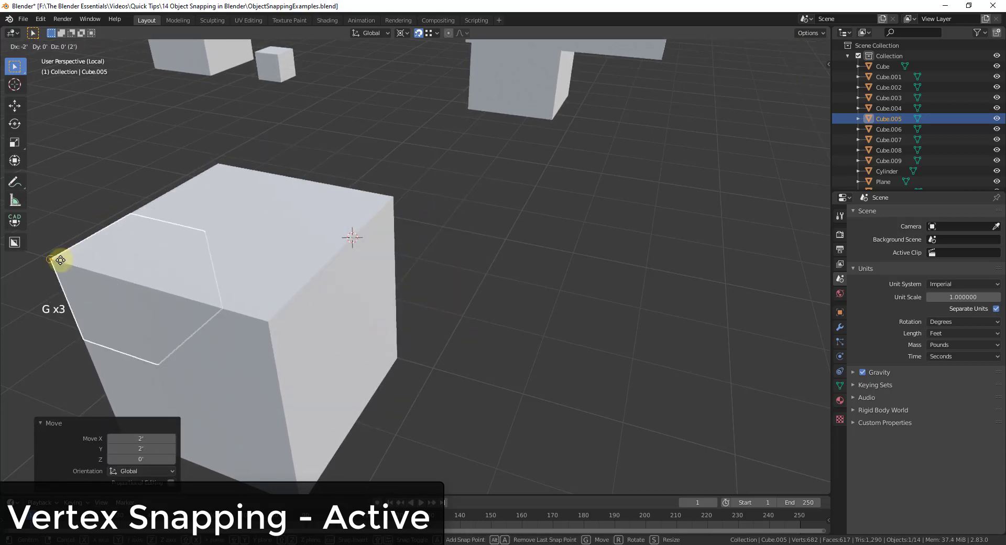
{"action": "key", "text": "g"}
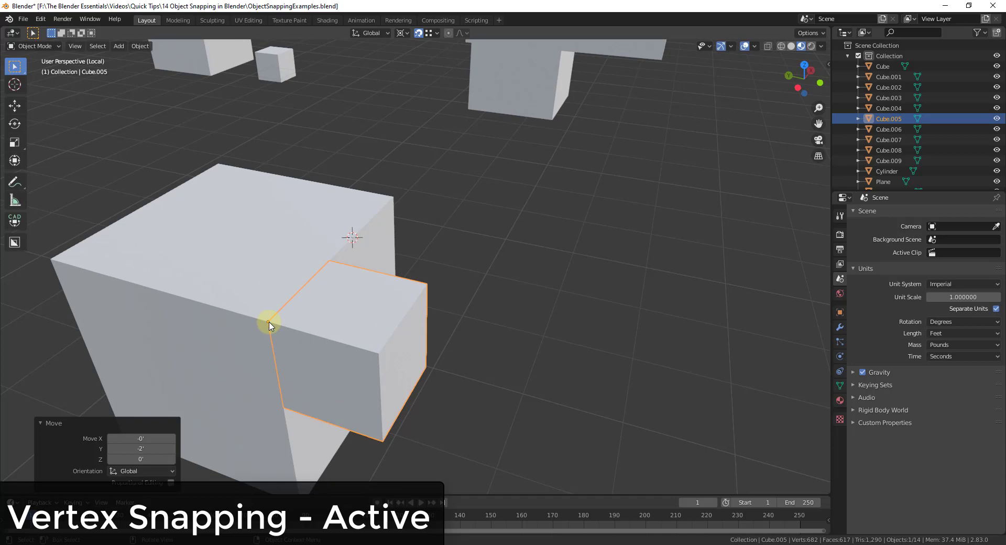
Step: Snap the small cube's corner to the large cube's bottom corner so they sit flush
{"action": "key", "text": "g"}
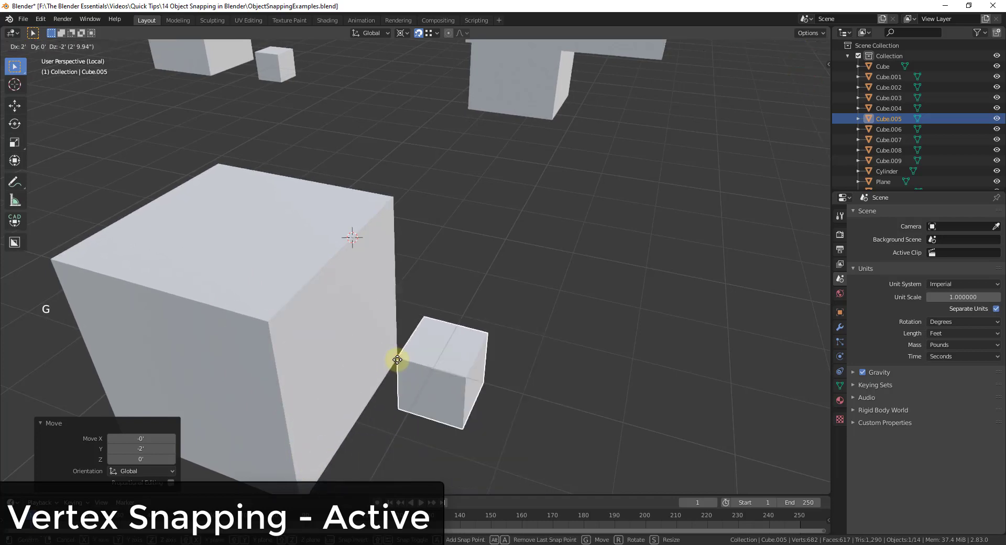
{"action": "scroll", "scroll_direction": "down", "scroll_amount": 3}
{"action": "scroll", "scroll_direction": "up", "scroll_amount": 3}
{"action": "key", "text": "g"}
{"action": "scroll", "scroll_direction": "down", "scroll_amount": 3}
{"action": "scroll", "scroll_direction": "up", "scroll_amount": 3}
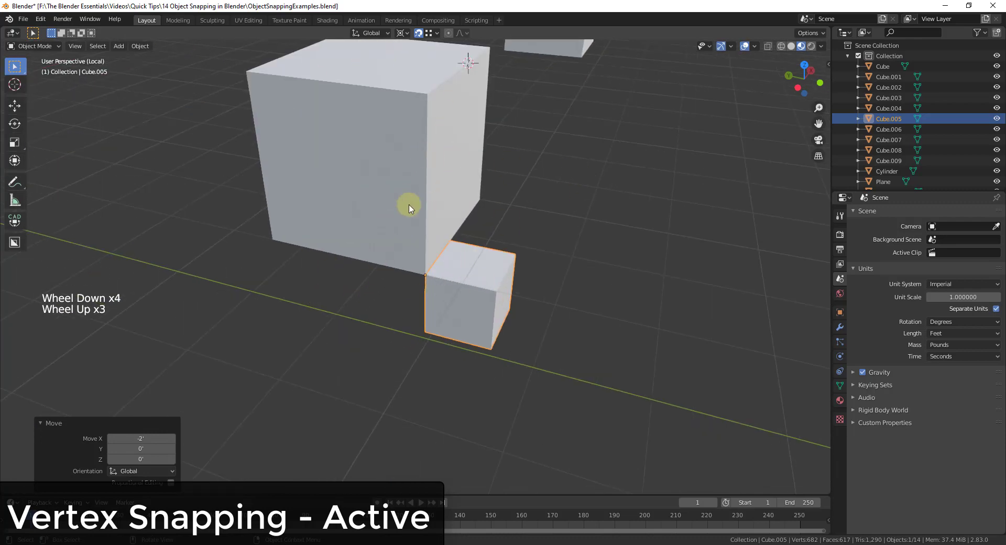
{"action": "middle_click", "coordinate": [594, 183]}
{"action": "left_click", "coordinate": [594, 184]}
Step: Set Snap With to Closest and orbit to the Archimesh walls
{"action": "scroll", "scroll_direction": "down", "scroll_amount": 3}
{"action": "left_click", "coordinate": [432, 36]}
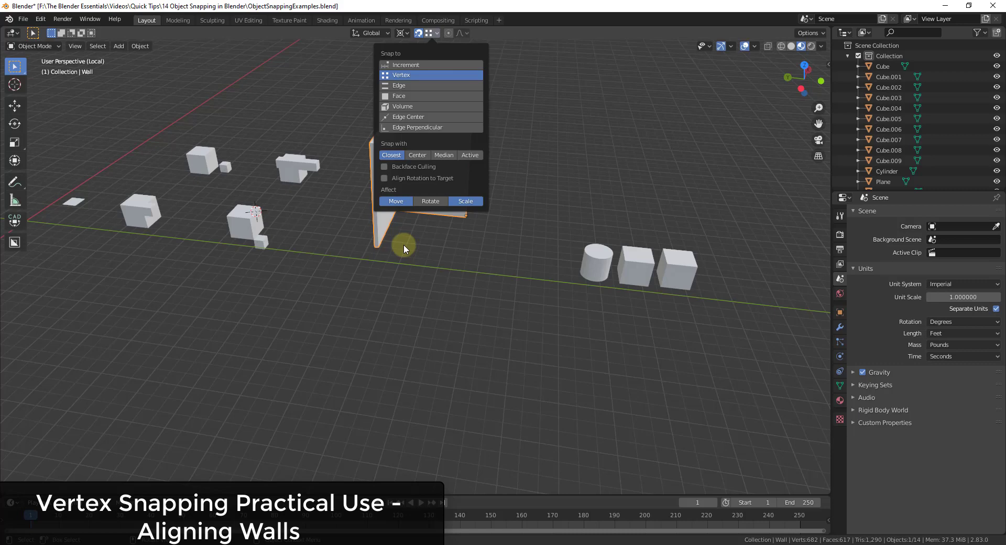
{"action": "scroll", "scroll_direction": "up", "scroll_amount": 3}
{"action": "scroll", "scroll_direction": "up", "scroll_amount": 3}
{"action": "middle_click", "coordinate": [368, 224]}
{"action": "scroll", "scroll_direction": "down", "scroll_amount": 3}
{"action": "scroll", "scroll_direction": "up", "scroll_amount": 3}
{"action": "scroll", "scroll_direction": "up", "scroll_amount": 3}
Step: Add Wall.001 and move it so its corner meets the first wall's corner
{"action": "key", "text": "shift+a"}
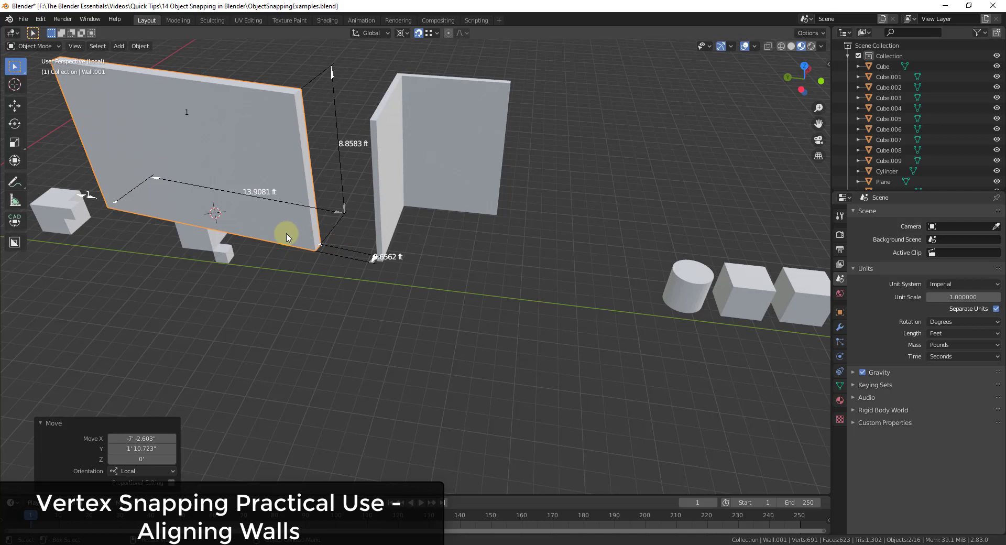
{"action": "left_click", "coordinate": [291, 230]}
{"action": "key", "text": "Delete"}
{"action": "key", "text": "shift+a"}
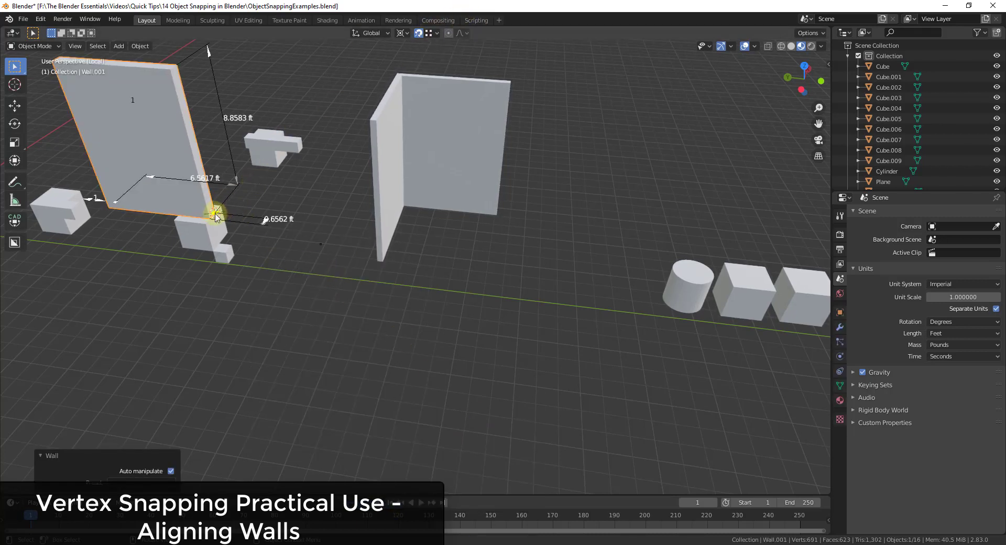
{"action": "key", "text": "g"}
{"action": "scroll", "scroll_direction": "up", "scroll_amount": 3}
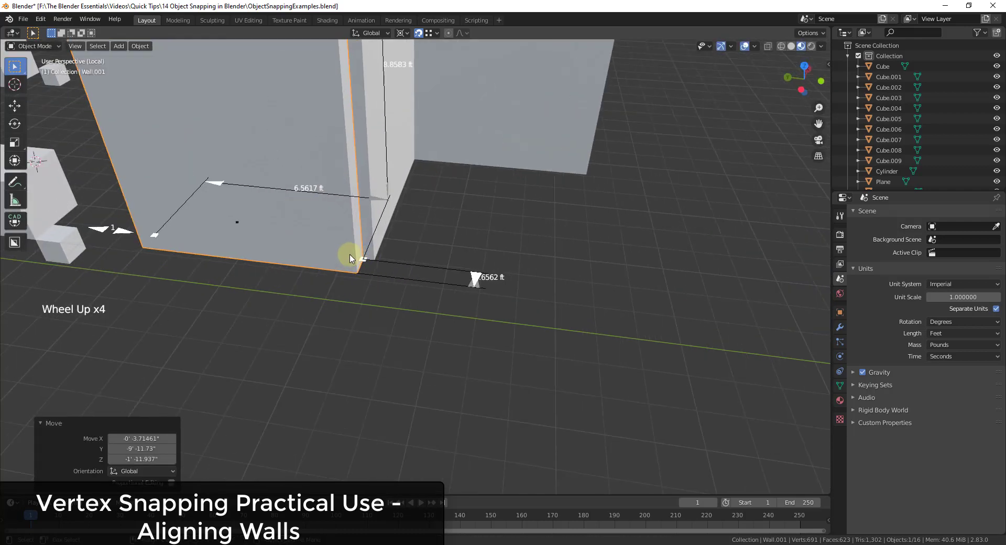